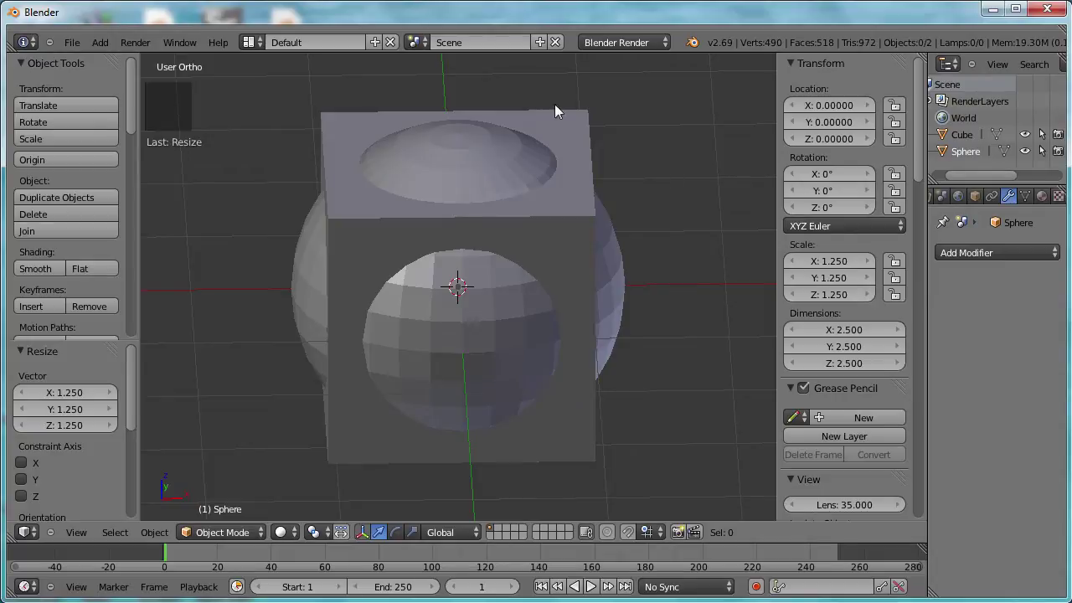
Select the cube and add a Boolean modifier, left at Intersect with no target yet
scroll(up, 3)
scroll(down, 3)
click(996, 200)
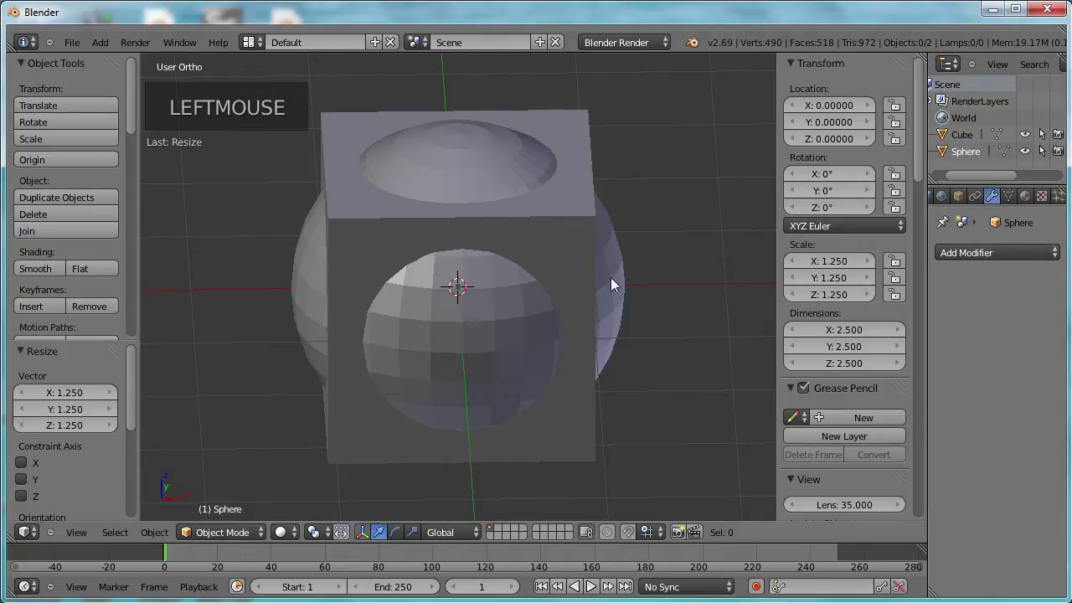
click(959, 138)
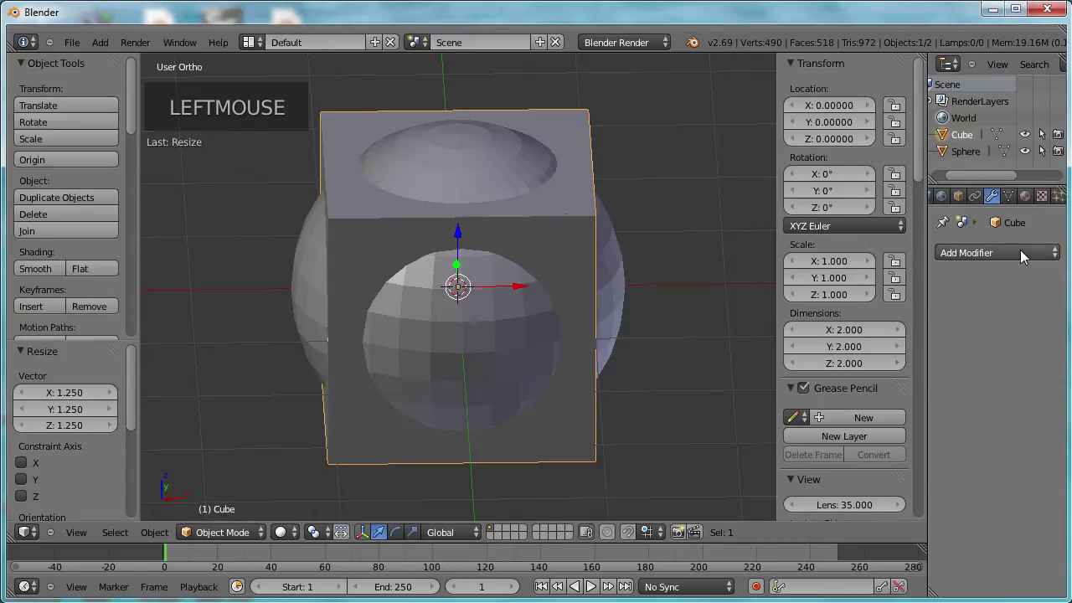
click(1027, 253)
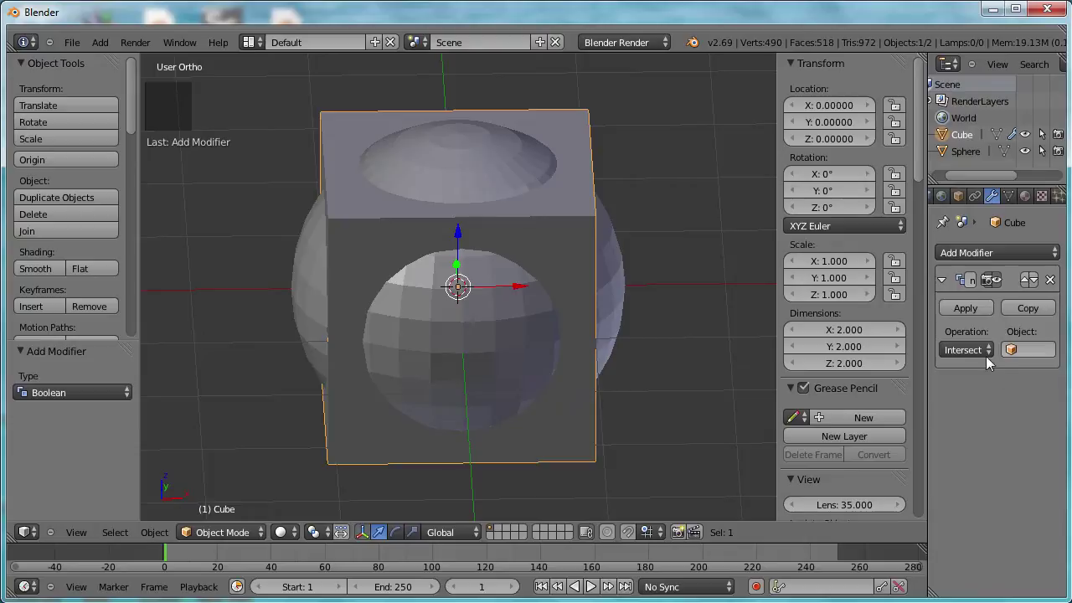
Bring up the Boolean operation choices: Difference, Union and Intersect
click(984, 354)
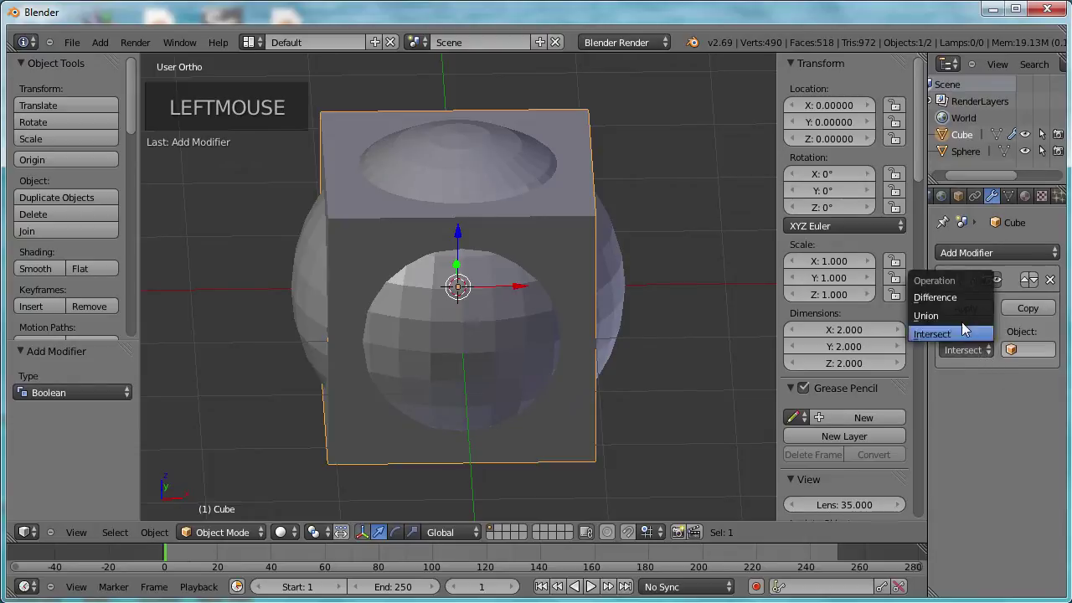
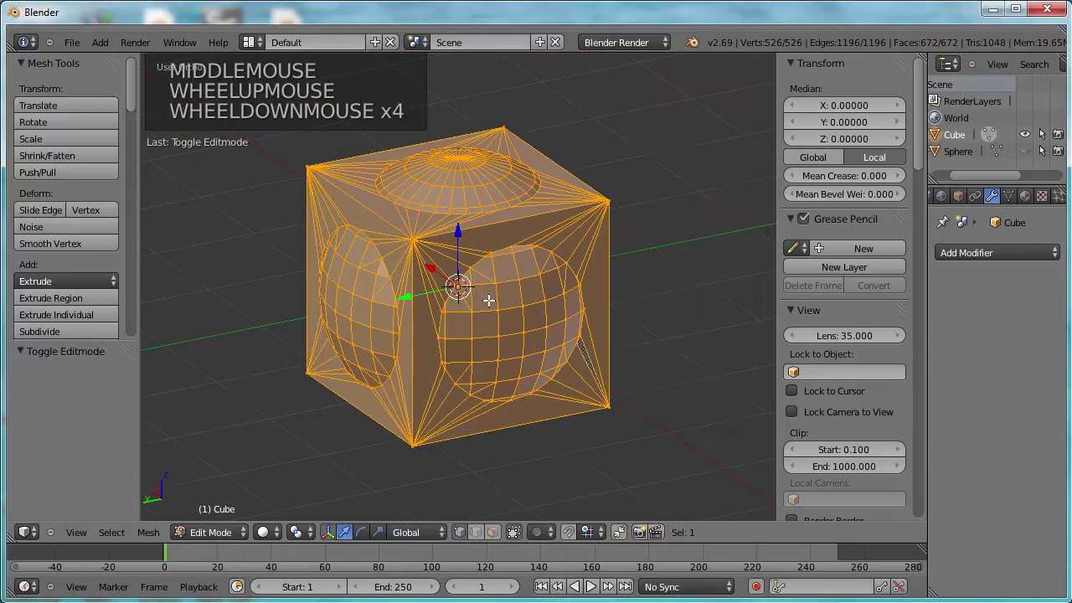
Zoom in and orbit to face the boolean-cut cube straight from the front
scroll(up, 3)
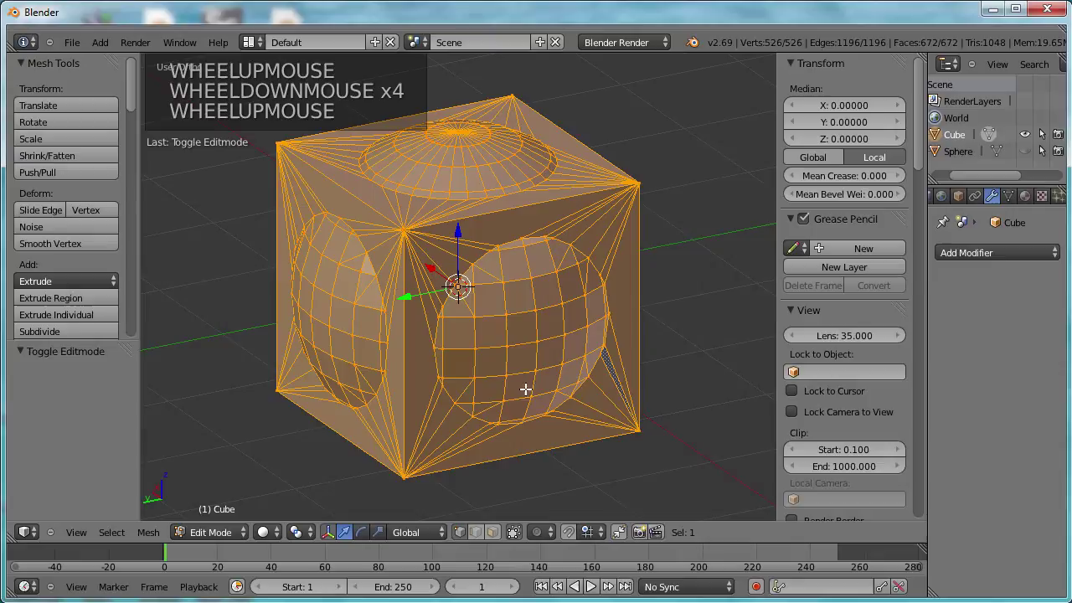
middle_click(510, 377)
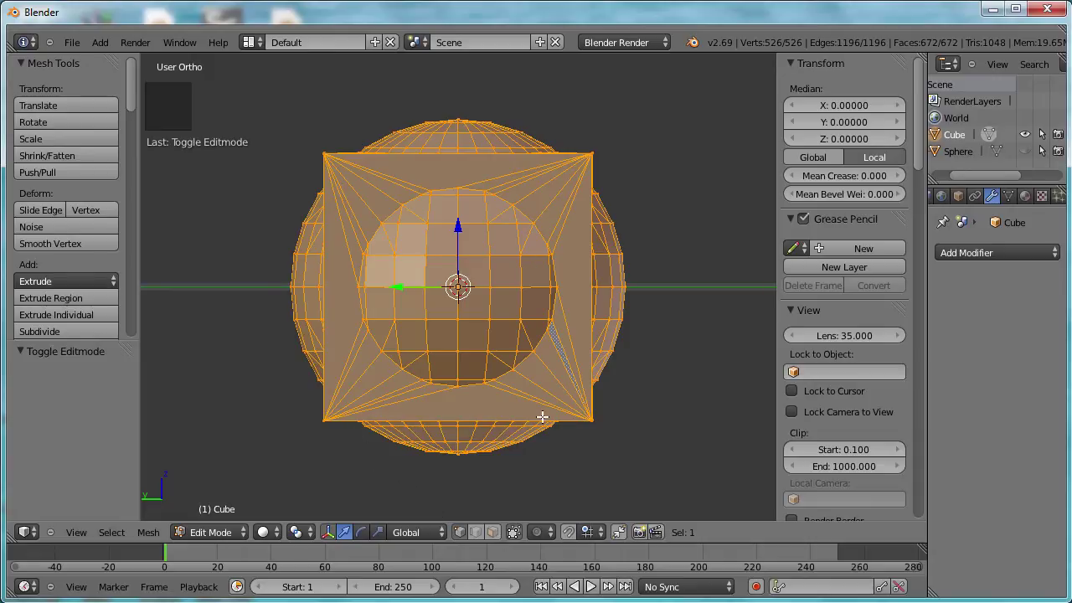
Switch to Object Mode and orbit to see the hollowed green cube at a three-quarter angle
click(218, 537)
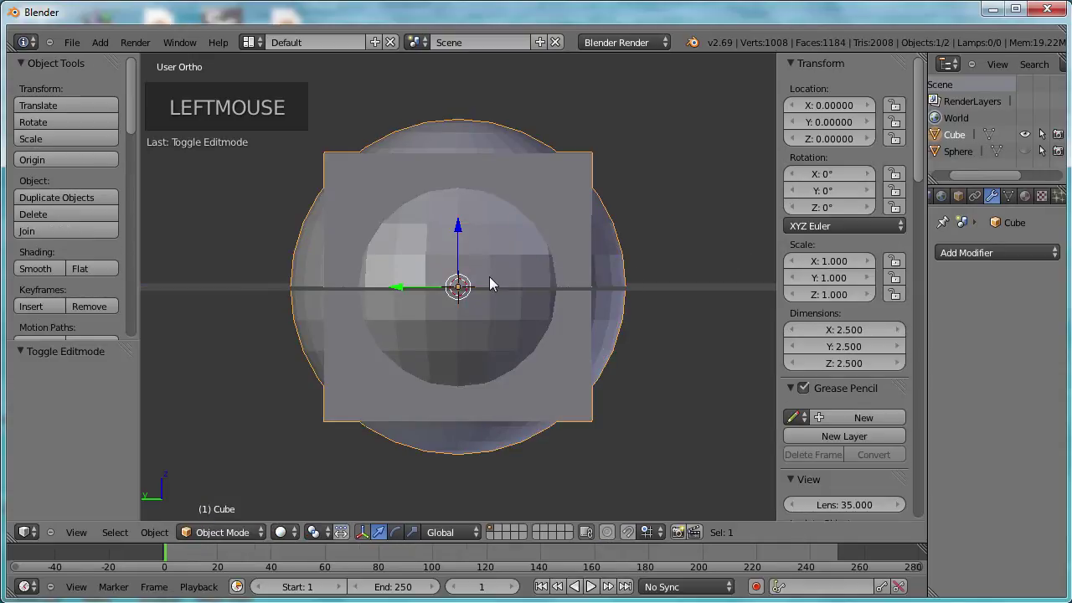
middle_click(493, 303)
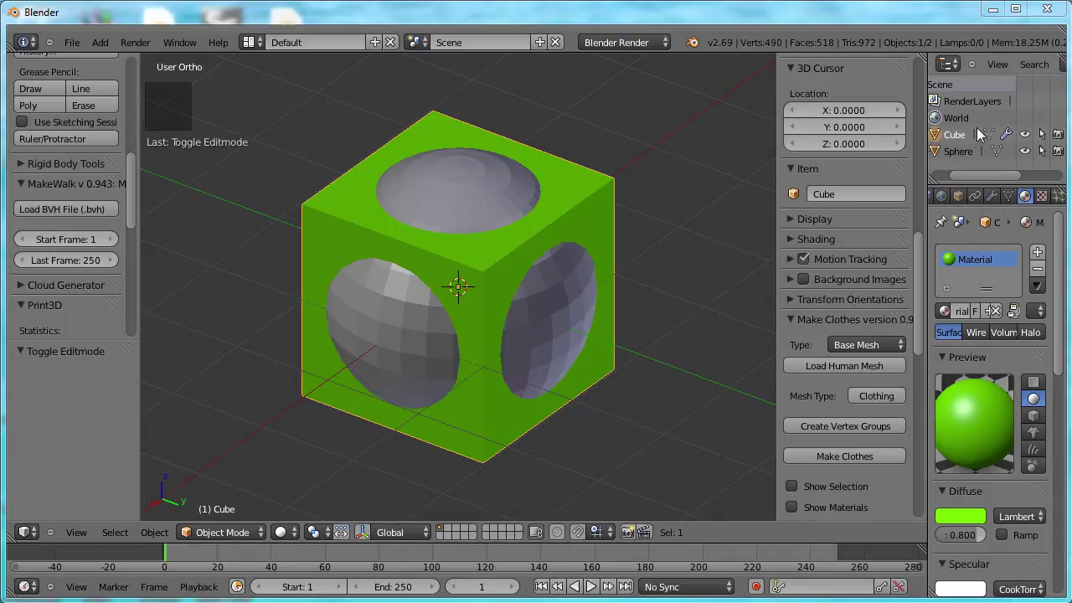
Set the sphere as the cube Boolean's target, hide the sphere and orbit to inspect the result
click(954, 141)
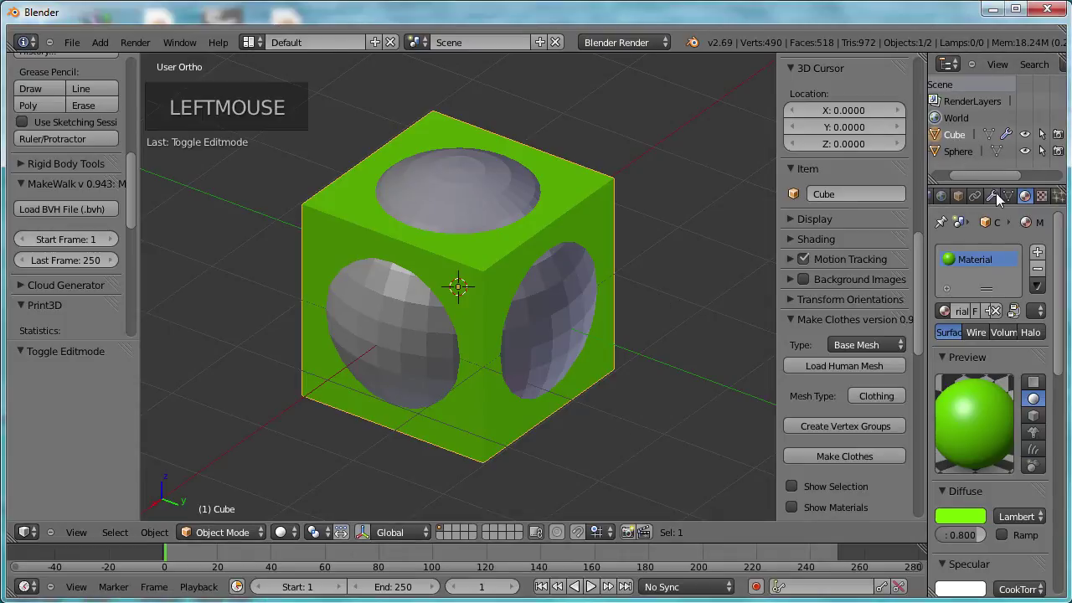
click(993, 201)
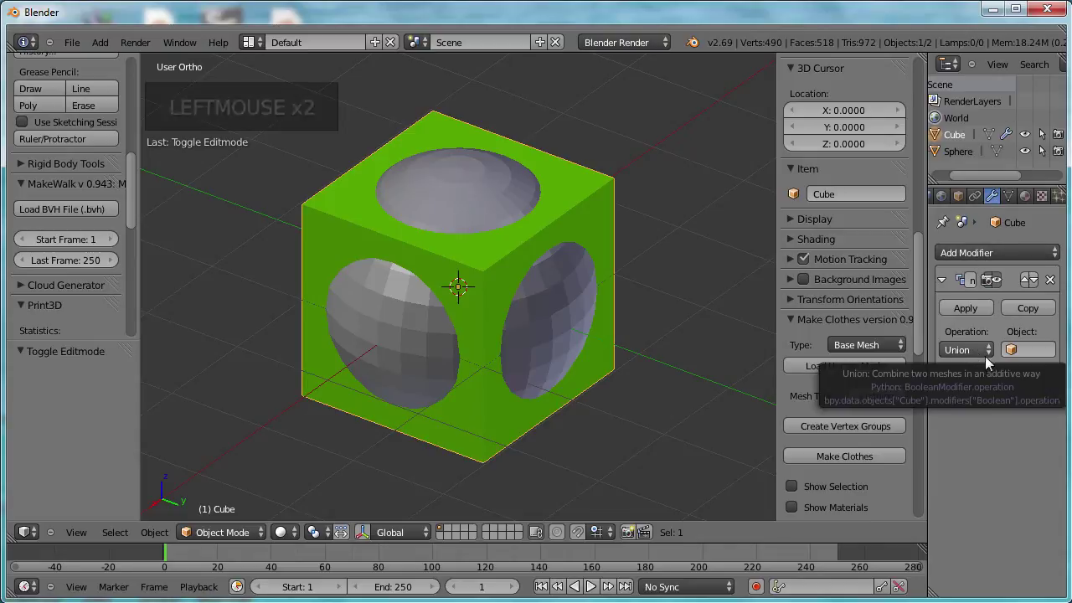
click(1036, 356)
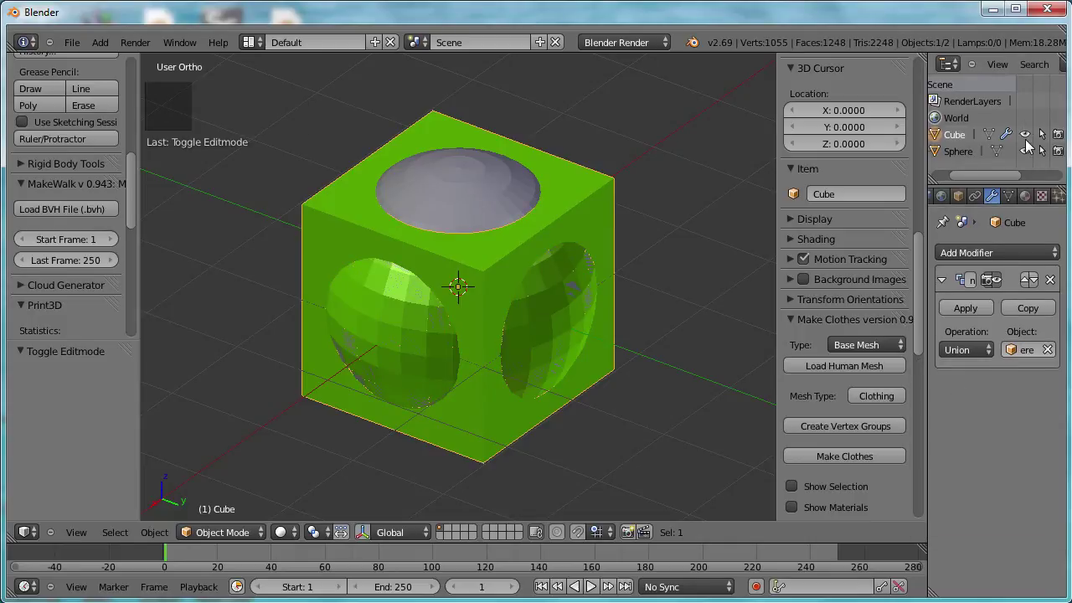
click(1028, 157)
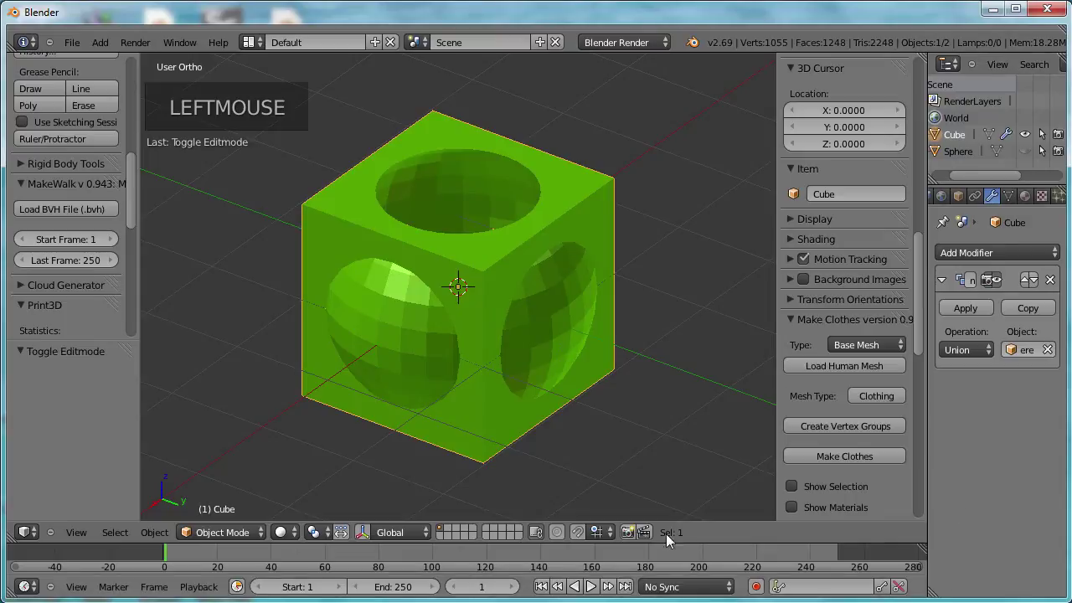
scroll(up, 3)
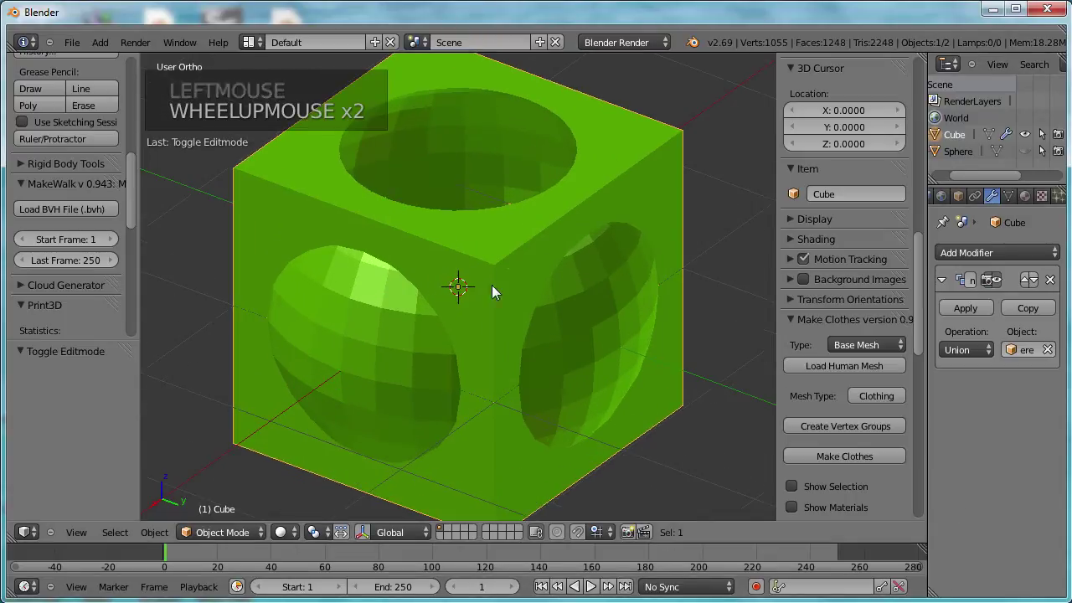
middle_click(535, 302)
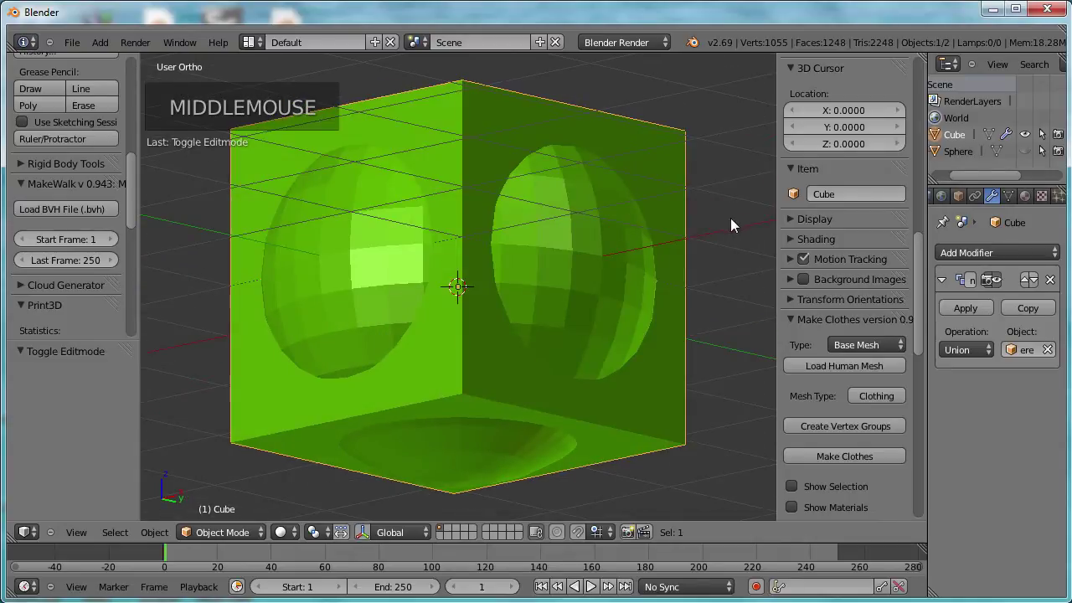
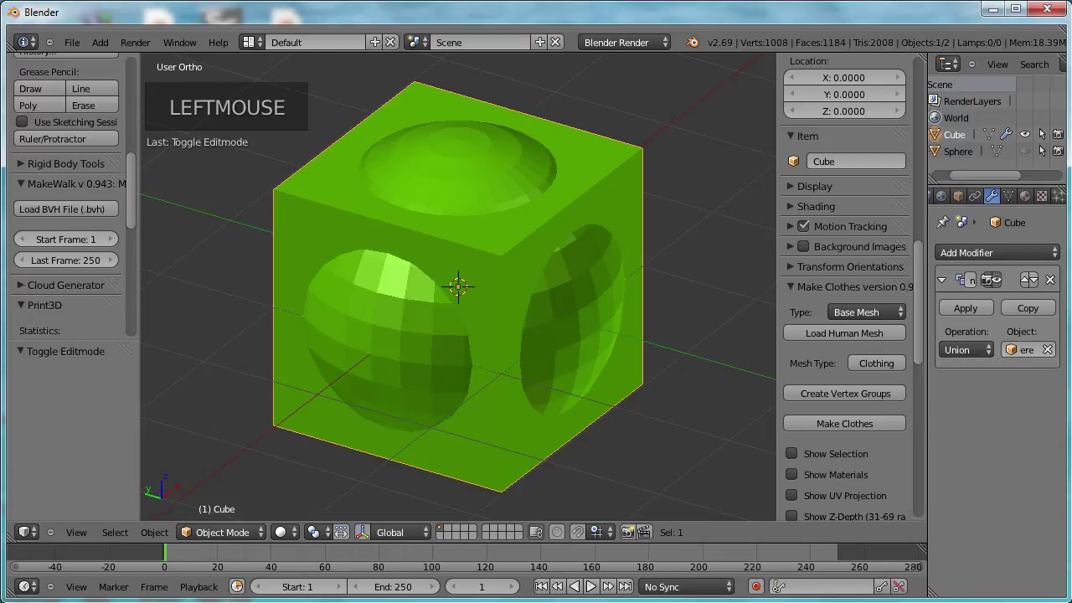
Try Intersect, return to Union, then remove the sphere from the Boolean's Object field
click(976, 358)
click(974, 355)
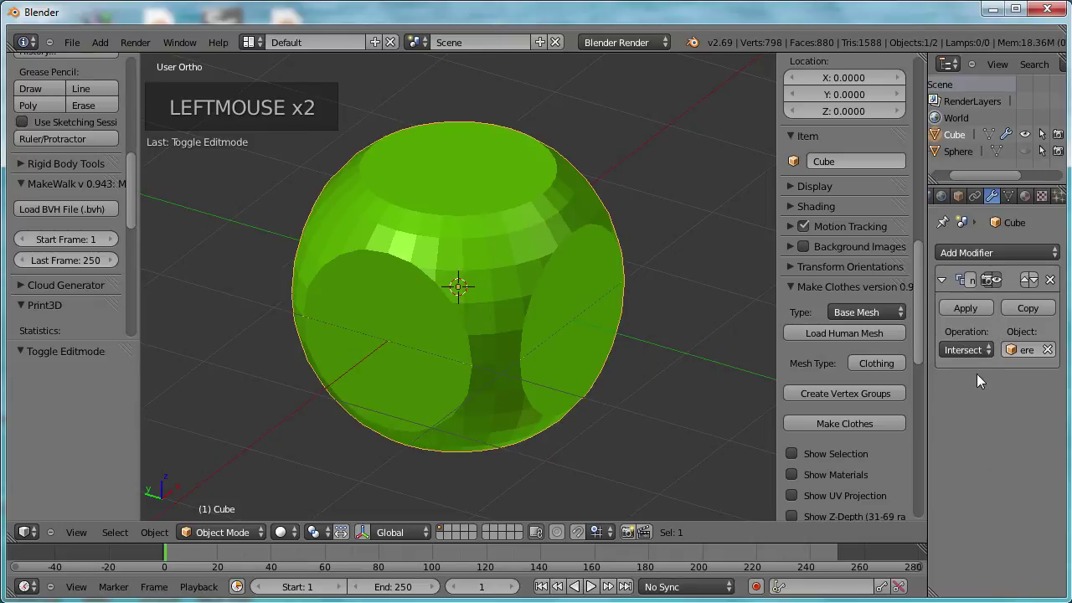
click(972, 356)
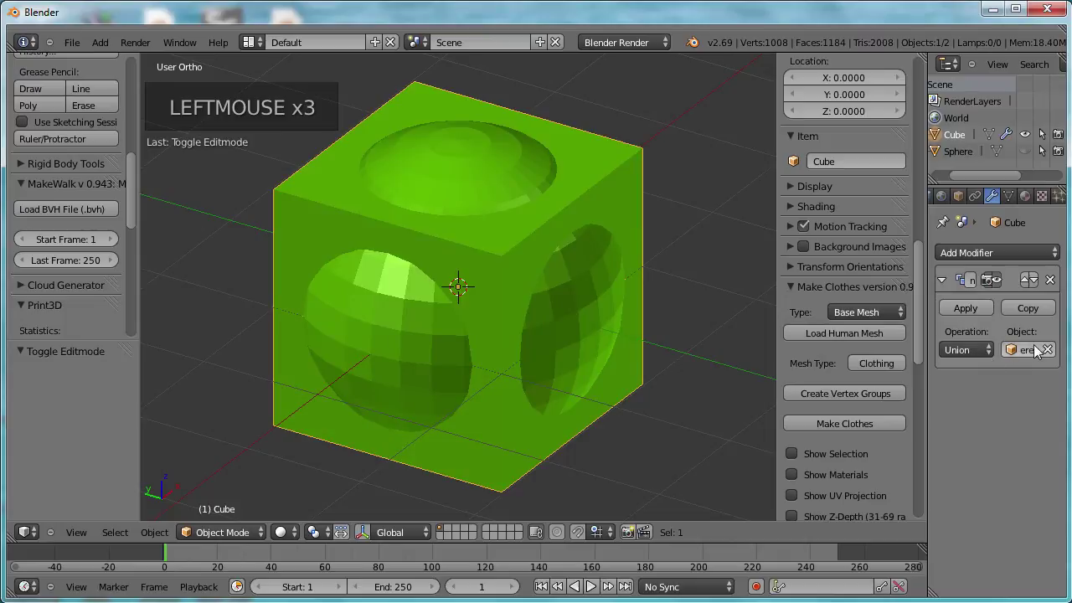
click(1049, 355)
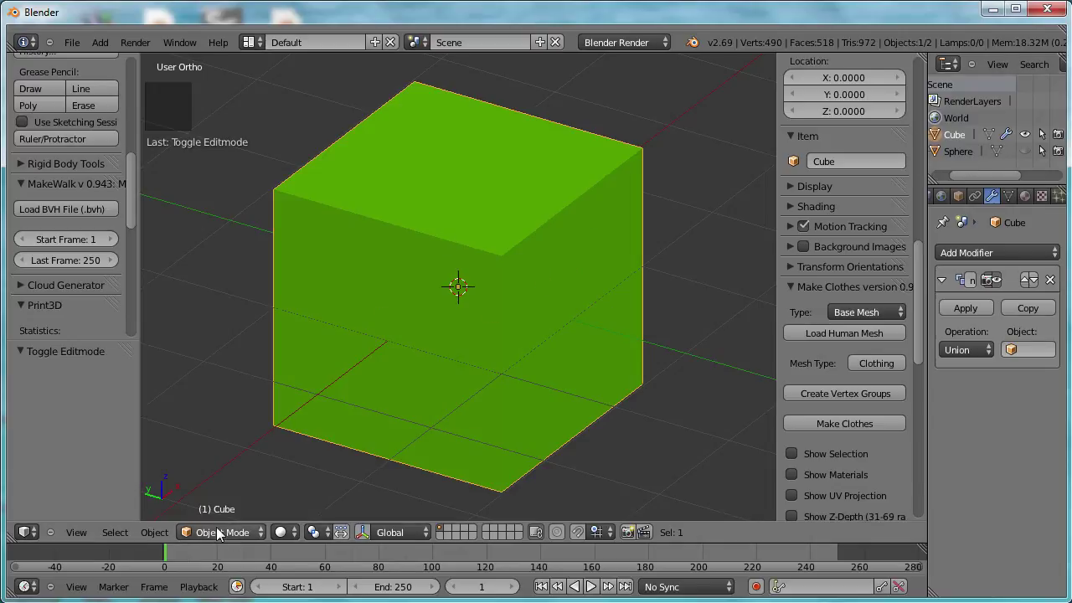
In Edit Mode reselect all the cube's geometry and flip the face normals
click(218, 536)
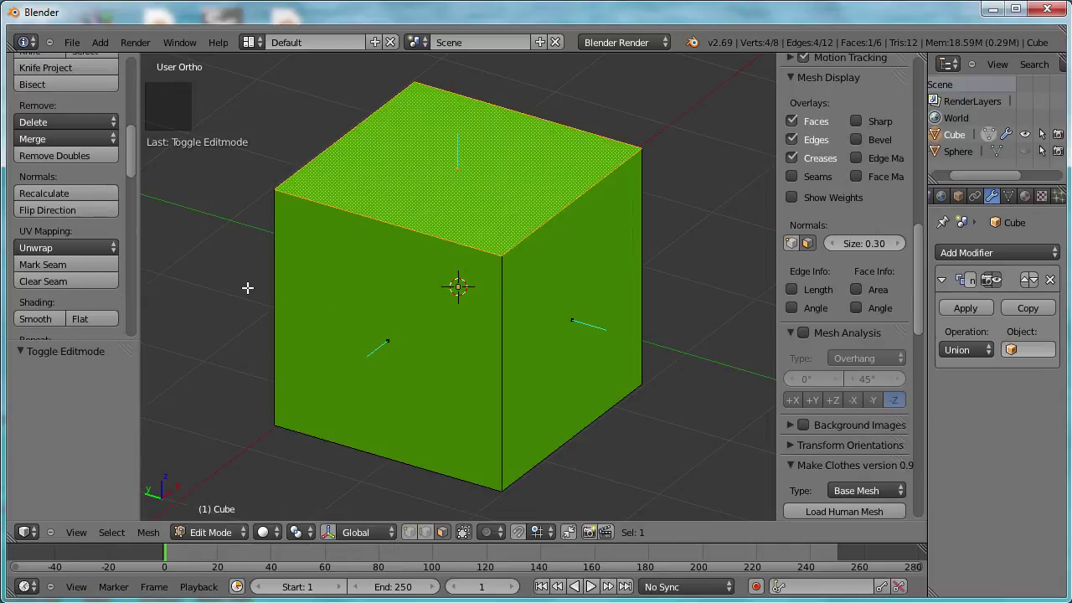
key(a)
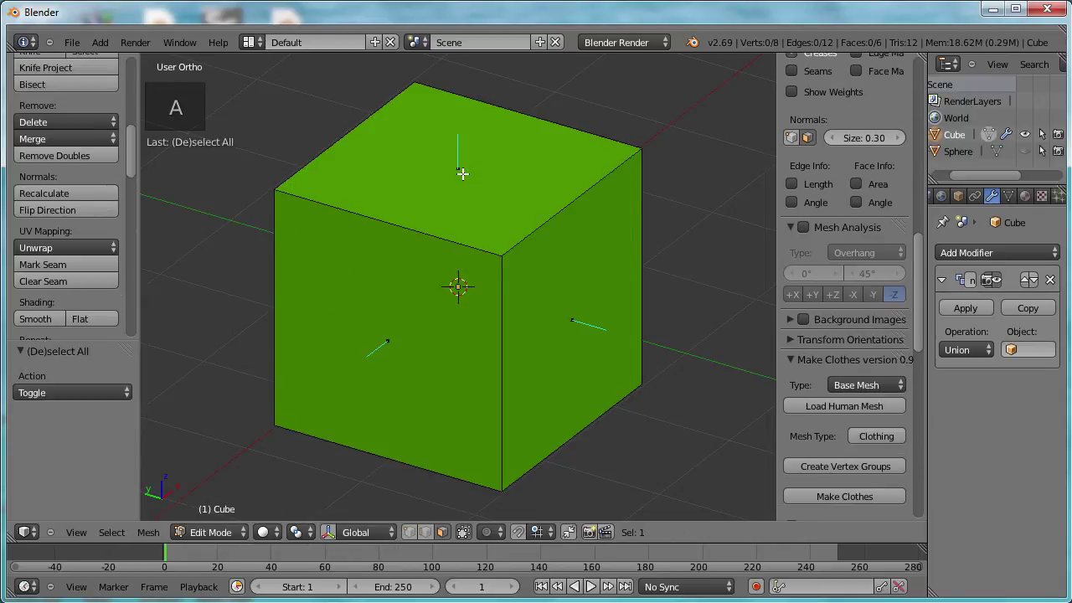
click(462, 185)
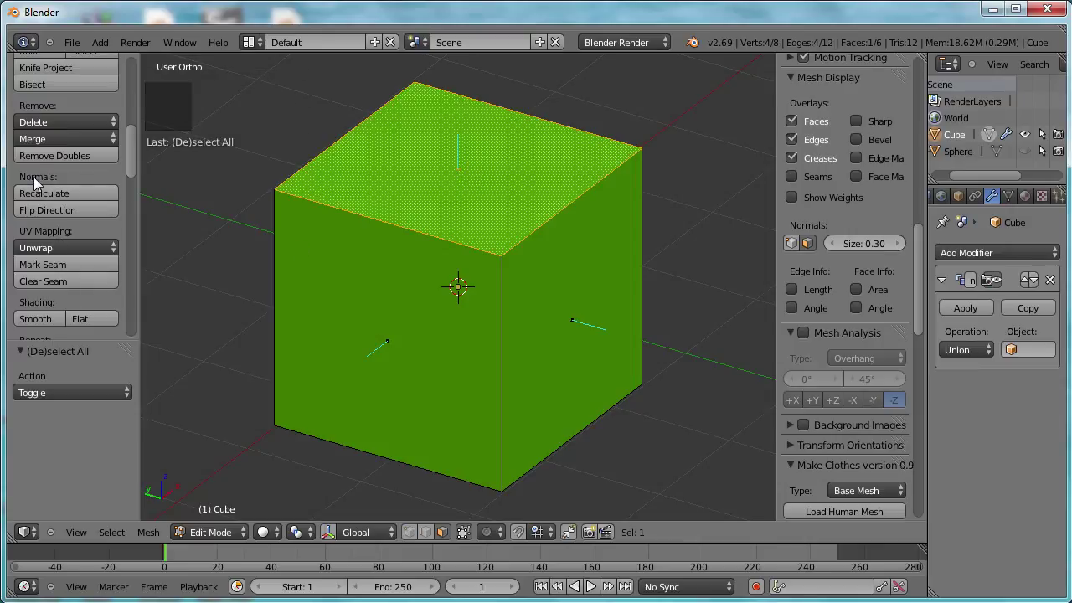
click(39, 214)
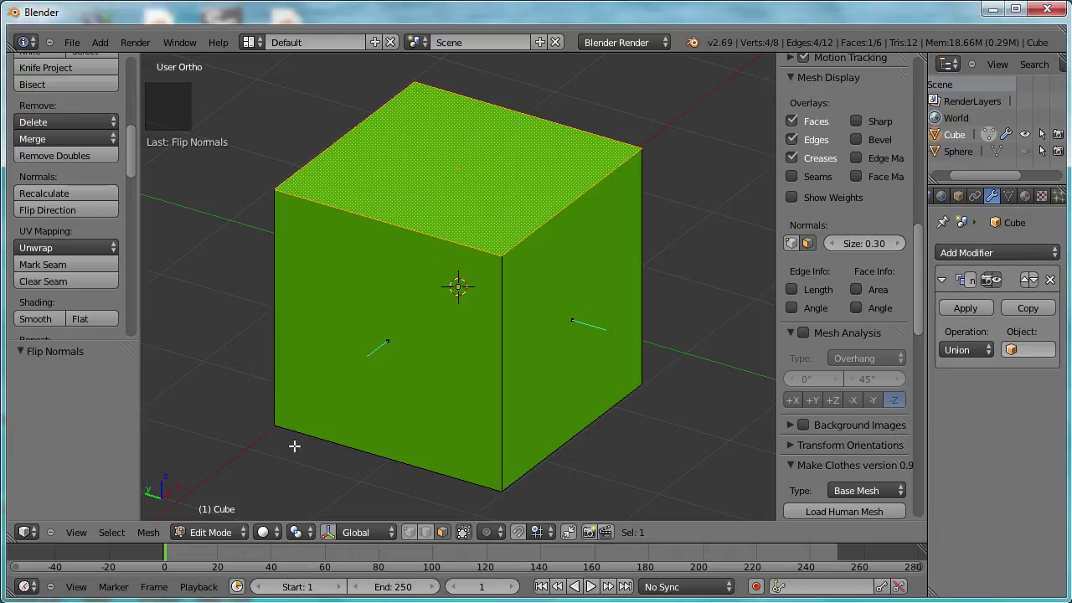
Back in Object Mode, set the Boolean to Difference with the sphere and orbit the holed shell
click(210, 542)
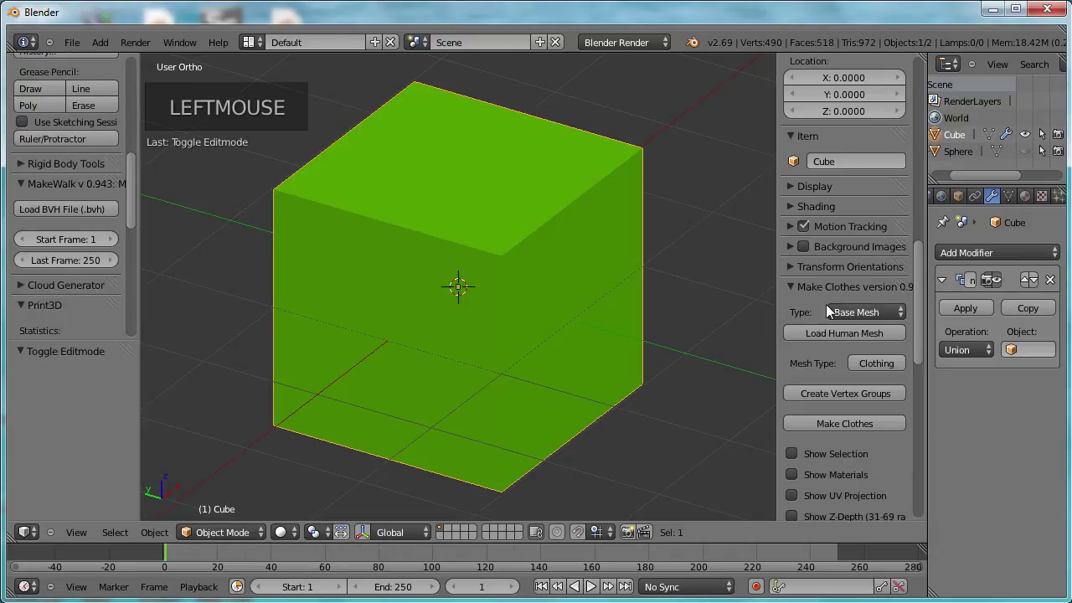
click(988, 359)
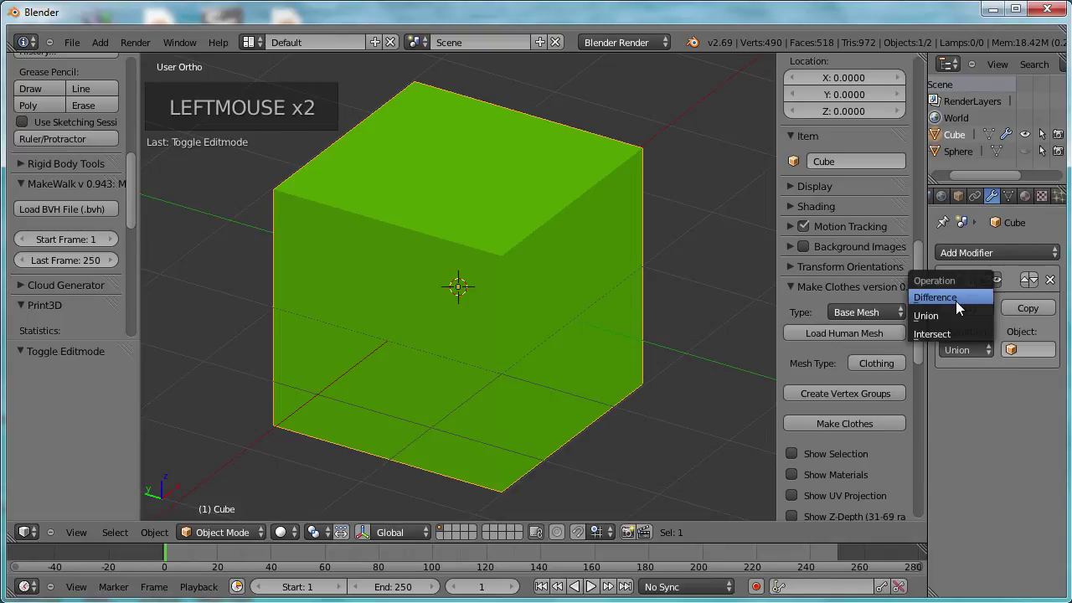
click(1028, 354)
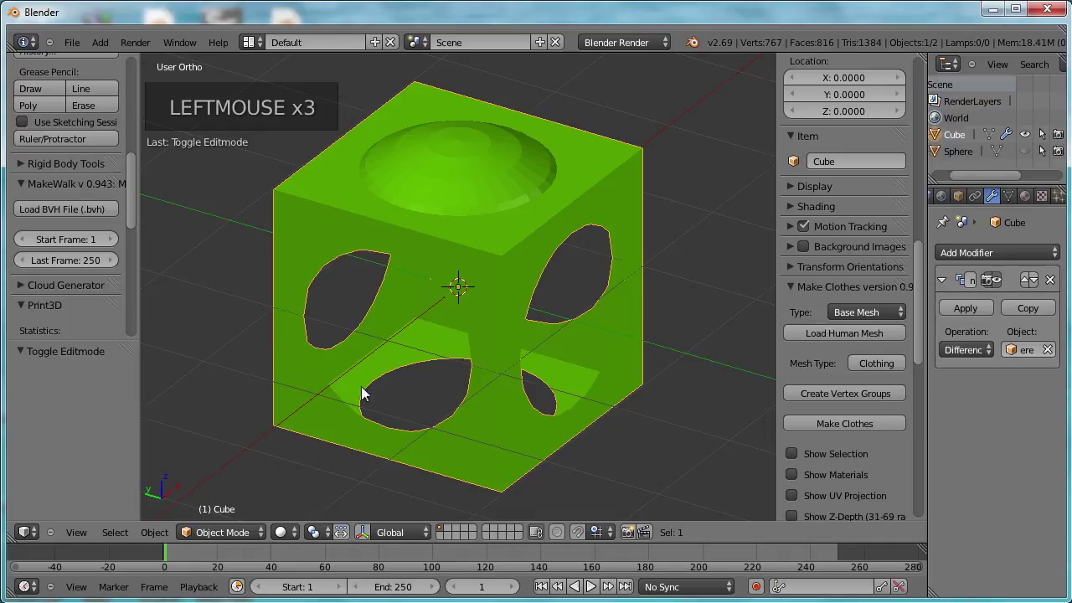
middle_click(399, 375)
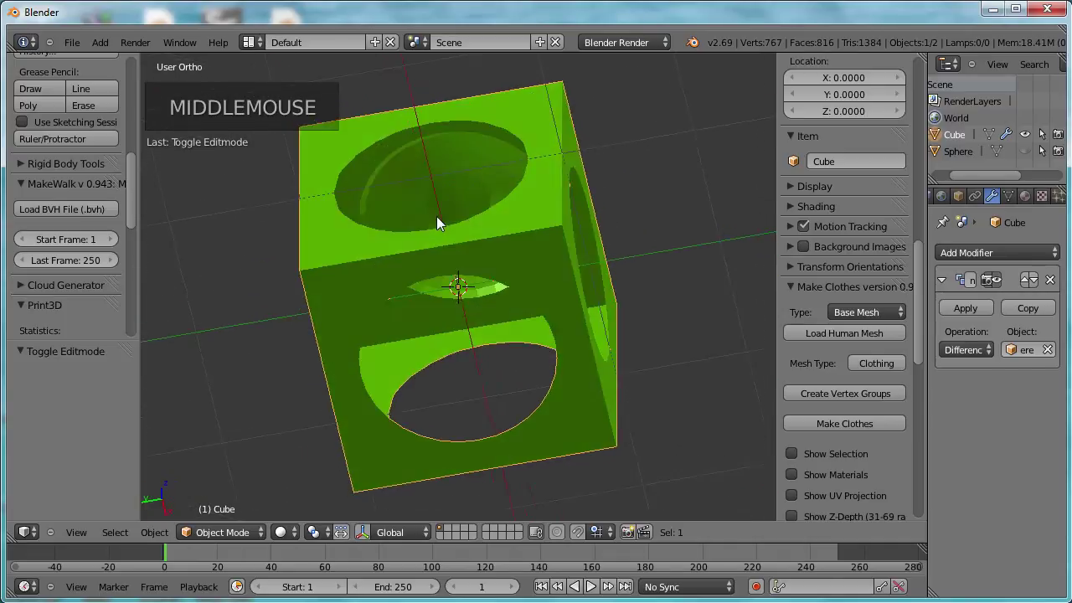